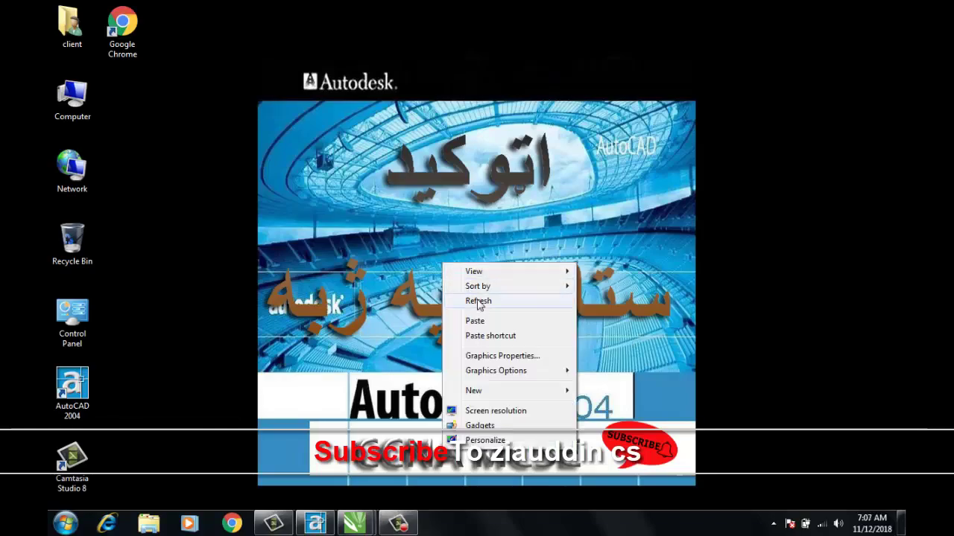
Step: Refresh the Windows desktop from its right-click menu
{"action": "left_click", "coordinate": [482, 300]}
{"action": "right_click", "coordinate": [452, 305]}
{"action": "left_click", "coordinate": [456, 274]}
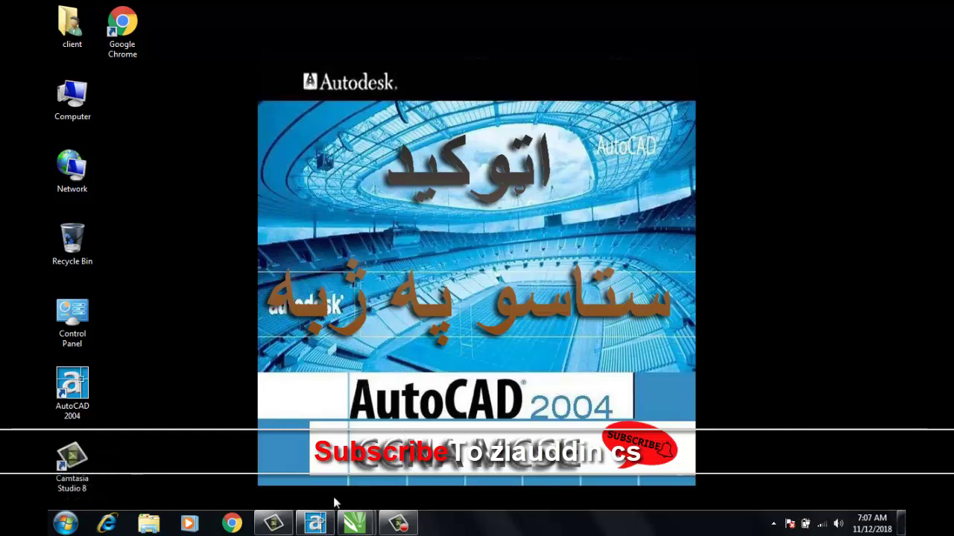
Step: Draw a wavy freeform spline across Drawing4, then erase it leaving the area empty
{"action": "left_click", "coordinate": [451, 305]}
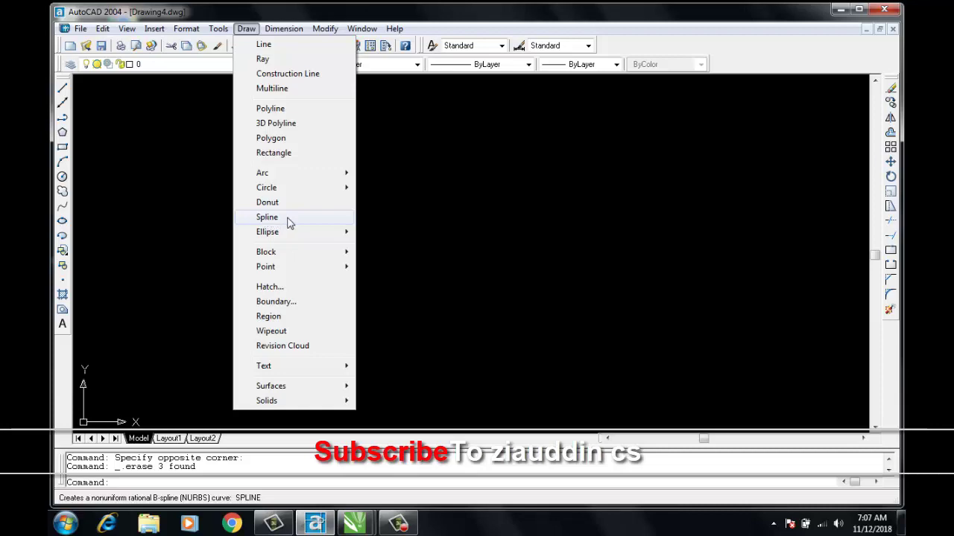
{"action": "left_click", "coordinate": [269, 224]}
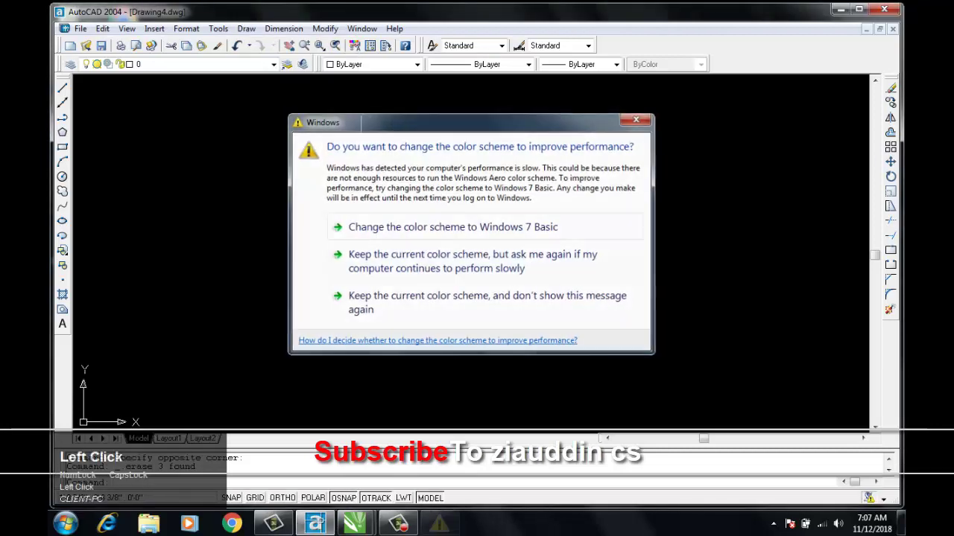
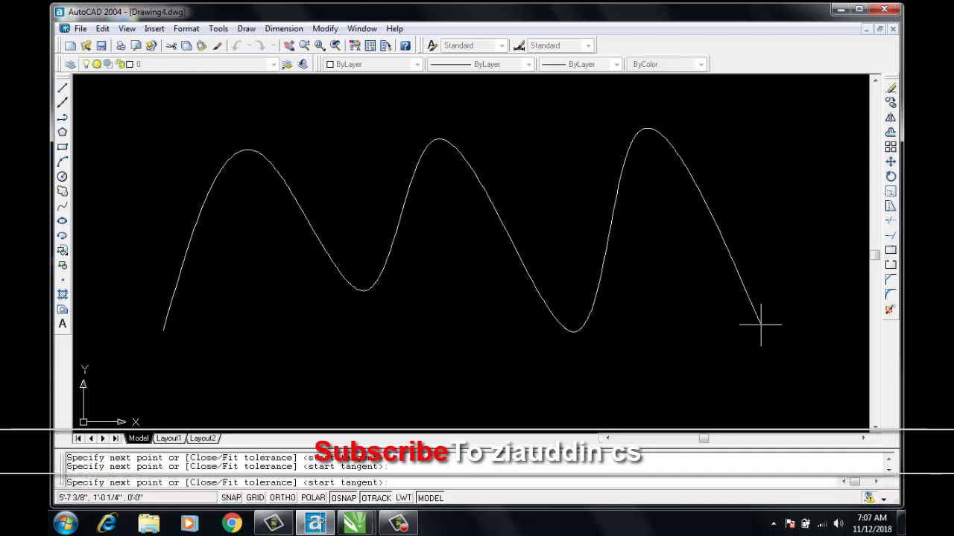
{"action": "key", "text": "space"}
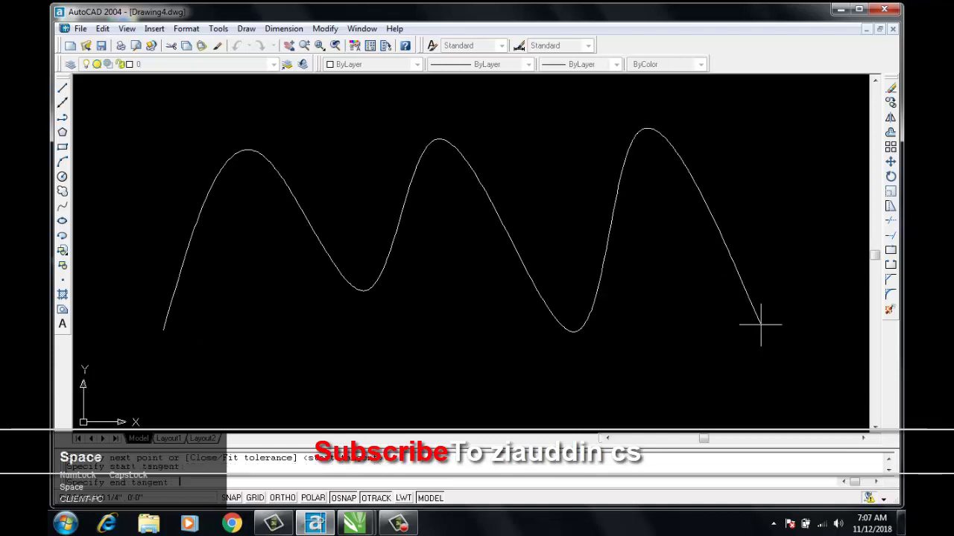
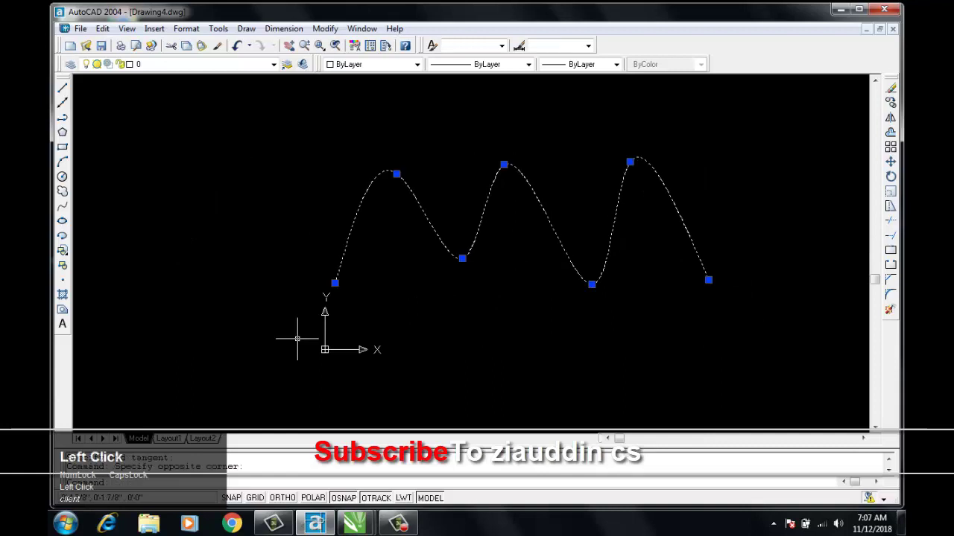
{"action": "key", "text": "Delete"}
{"action": "scroll", "scroll_direction": "up", "scroll_amount": 3}
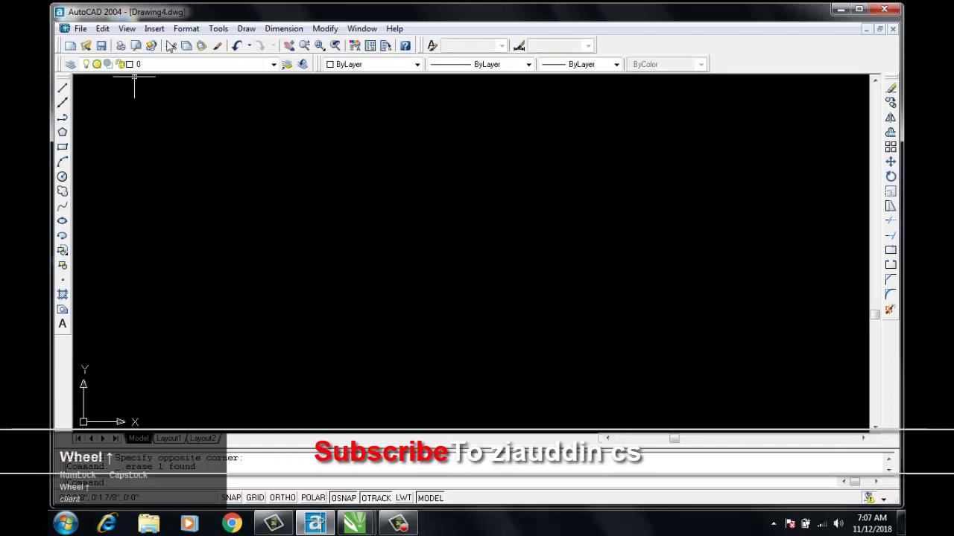
Step: Place several scattered points with the Multiple Point command, then cancel it
{"action": "left_click", "coordinate": [245, 28]}
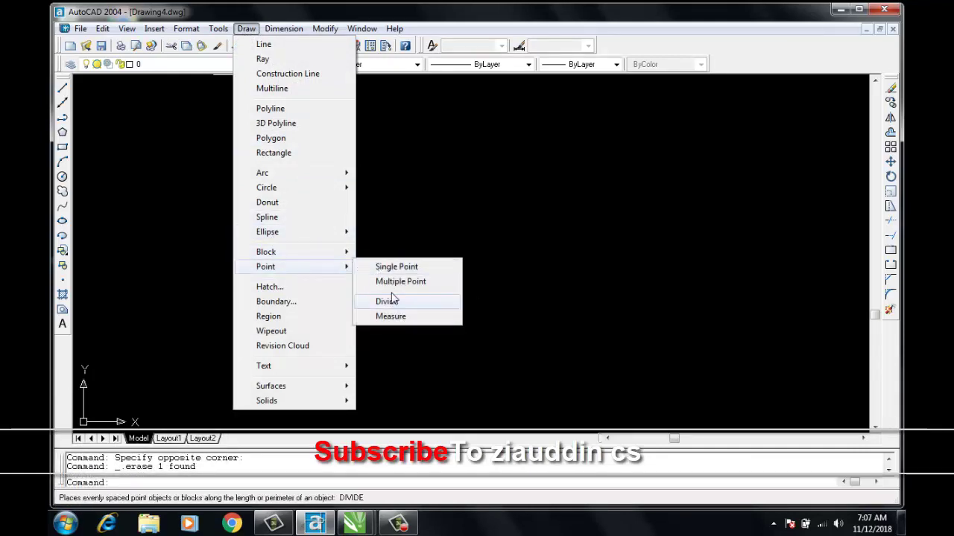
{"action": "left_click", "coordinate": [409, 285]}
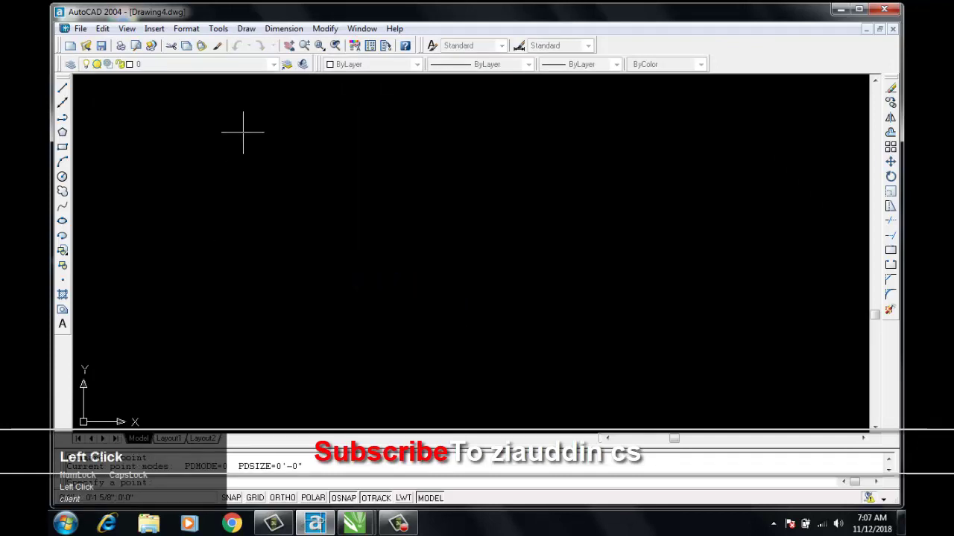
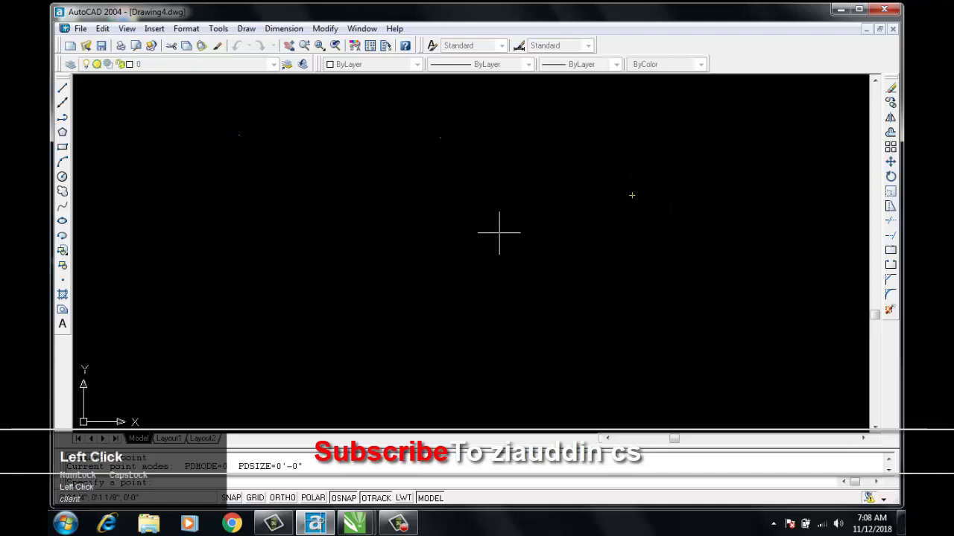
{"action": "key", "text": "ctrl+a"}
{"action": "key", "text": "Delete"}
{"action": "key", "text": "space"}
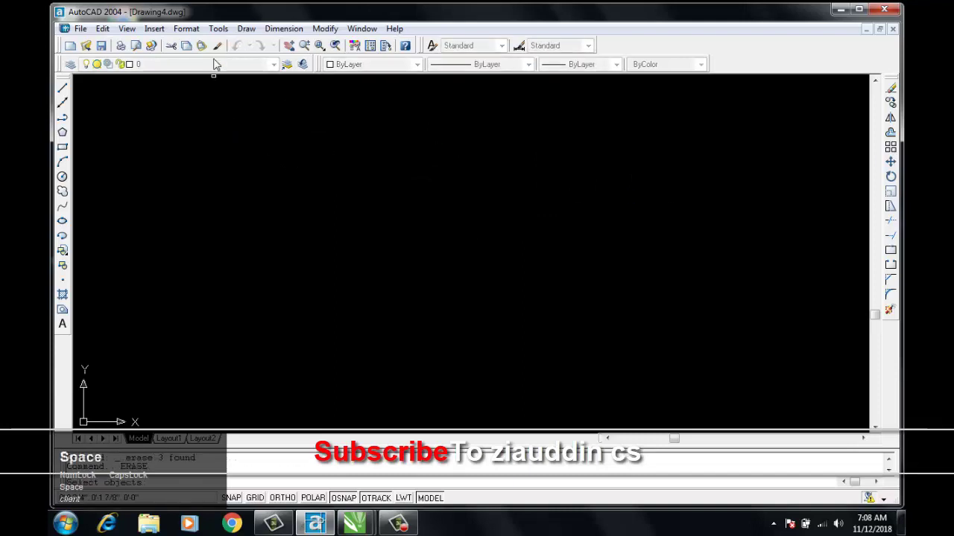
{"action": "key", "text": "Escape"}
Step: Start a Revision Cloud from the Draw menu
{"action": "left_click", "coordinate": [256, 34]}
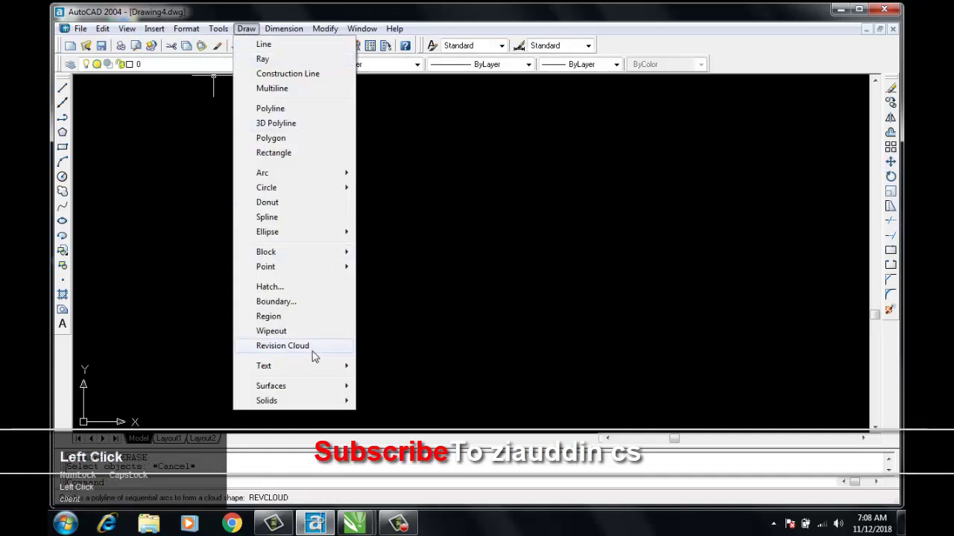
{"action": "left_click", "coordinate": [335, 267]}
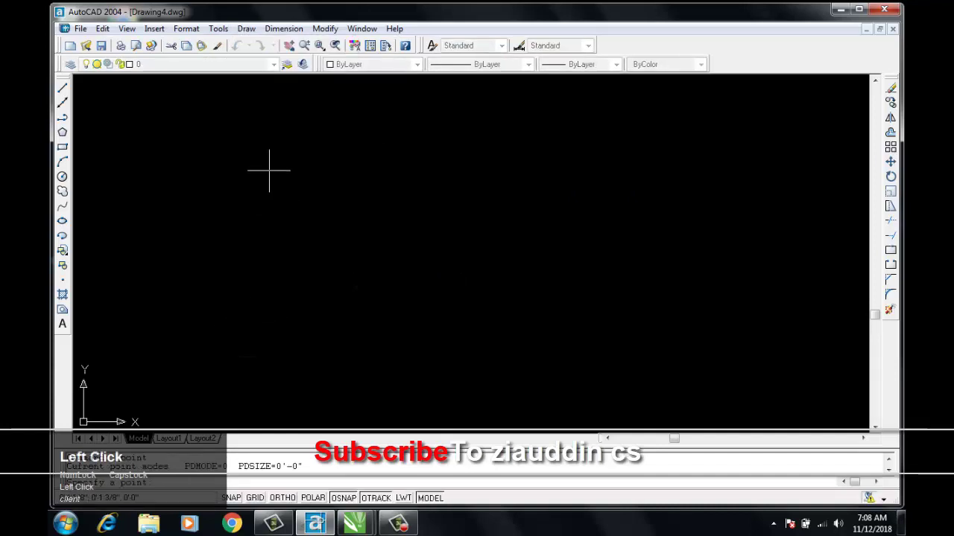
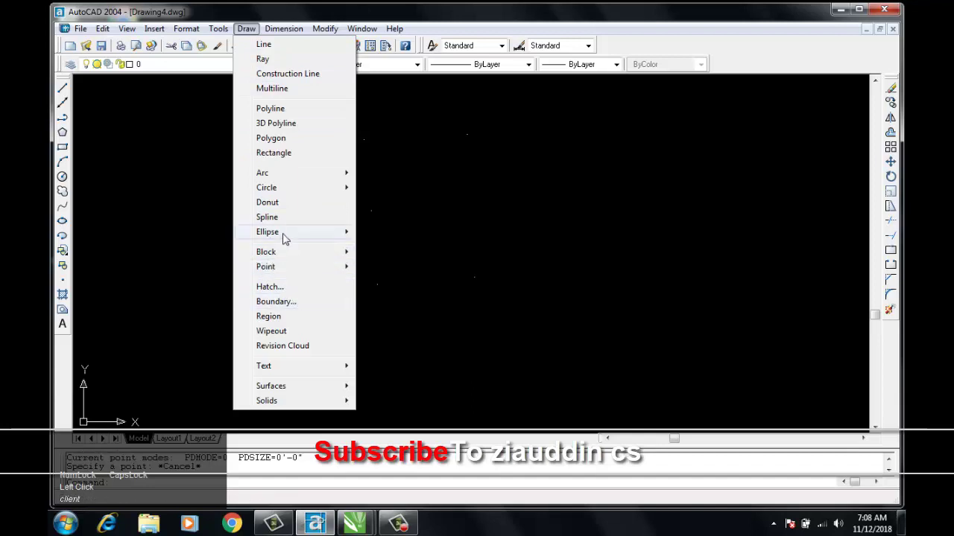
Step: Draw a Z-shaped spline through the scattered points, then erase it
{"action": "left_click", "coordinate": [276, 228]}
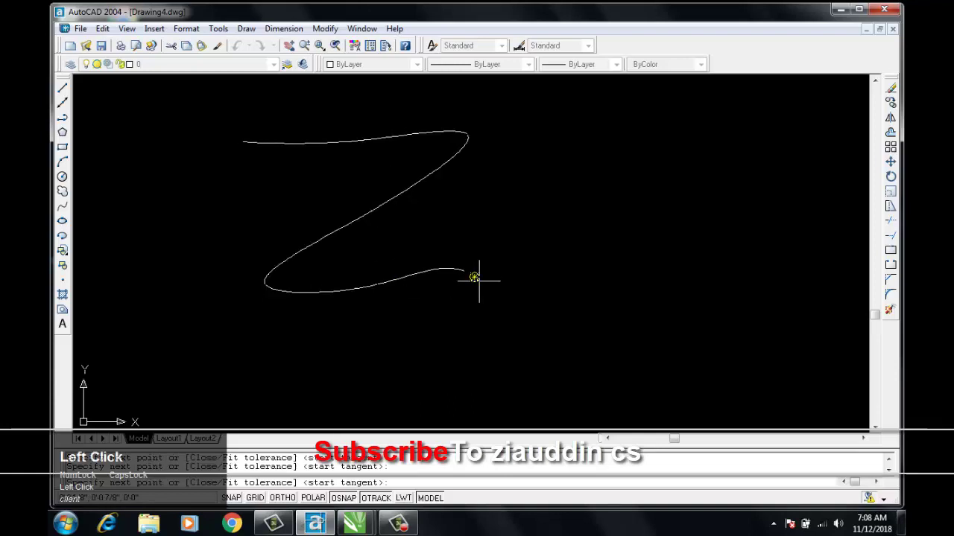
{"action": "key", "text": "space"}
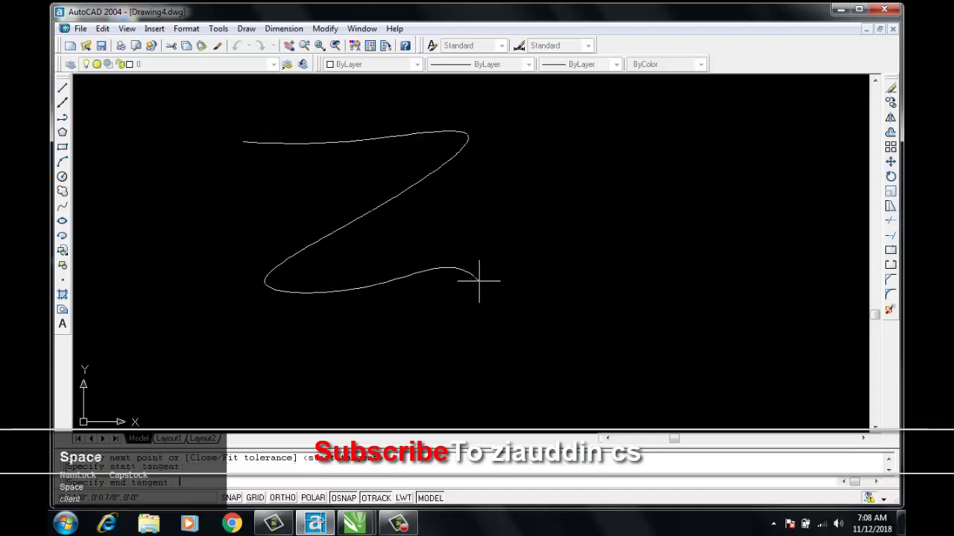
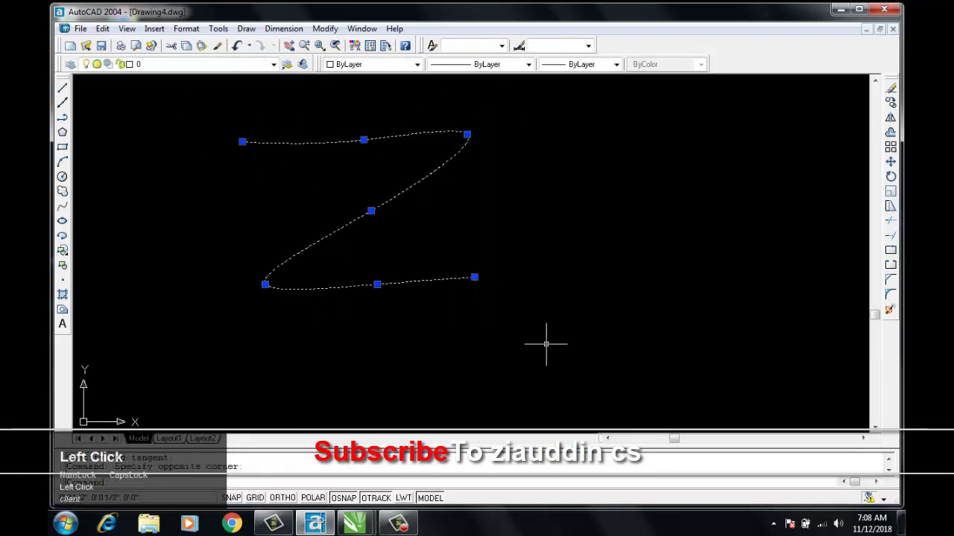
{"action": "key", "text": "Delete"}
Step: Place many more scattered points across the drawing area, then cancel the command
{"action": "left_click", "coordinate": [245, 35]}
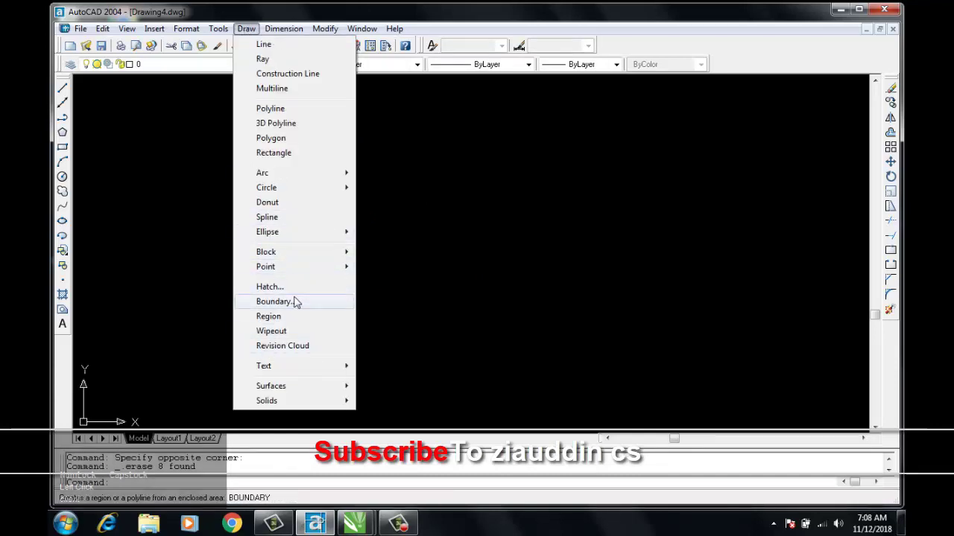
{"action": "left_click", "coordinate": [306, 263]}
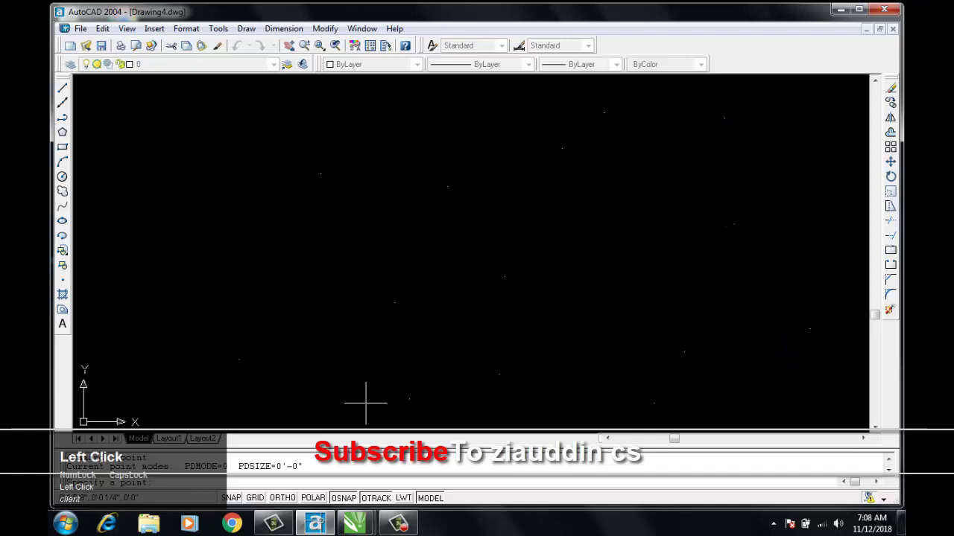
{"action": "key", "text": "Escape"}
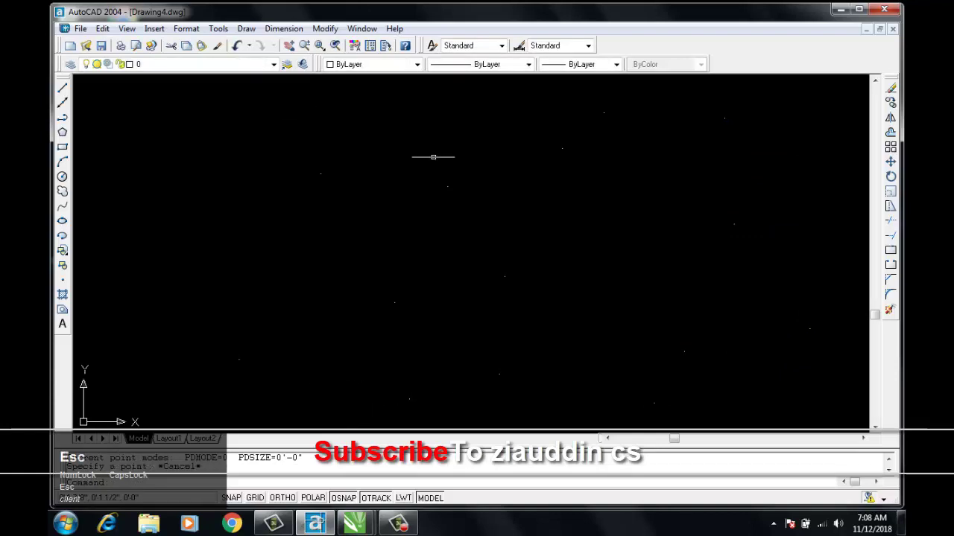
{"action": "left_click", "coordinate": [251, 31]}
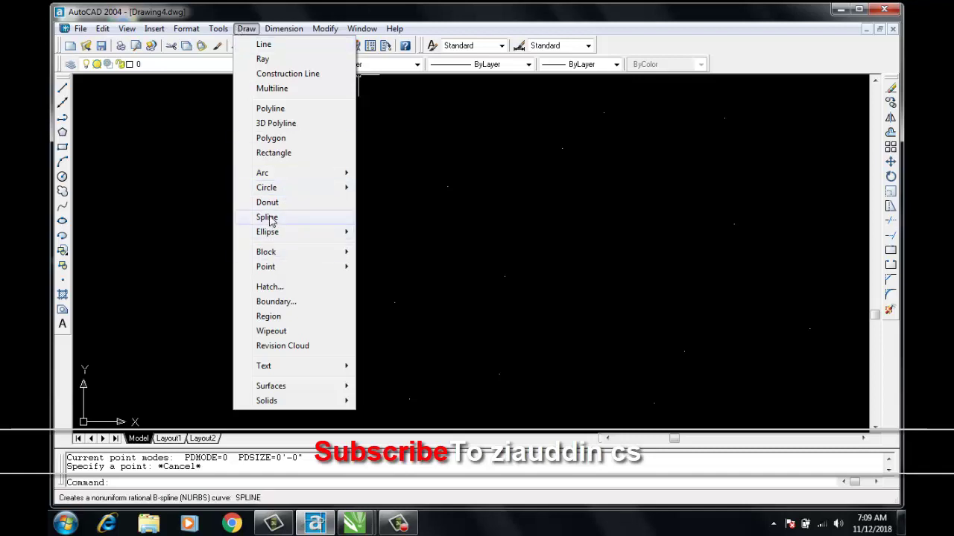
Step: Draw a long winding, looping spline, then erase it leaving the drawing blank
{"action": "left_click", "coordinate": [276, 219]}
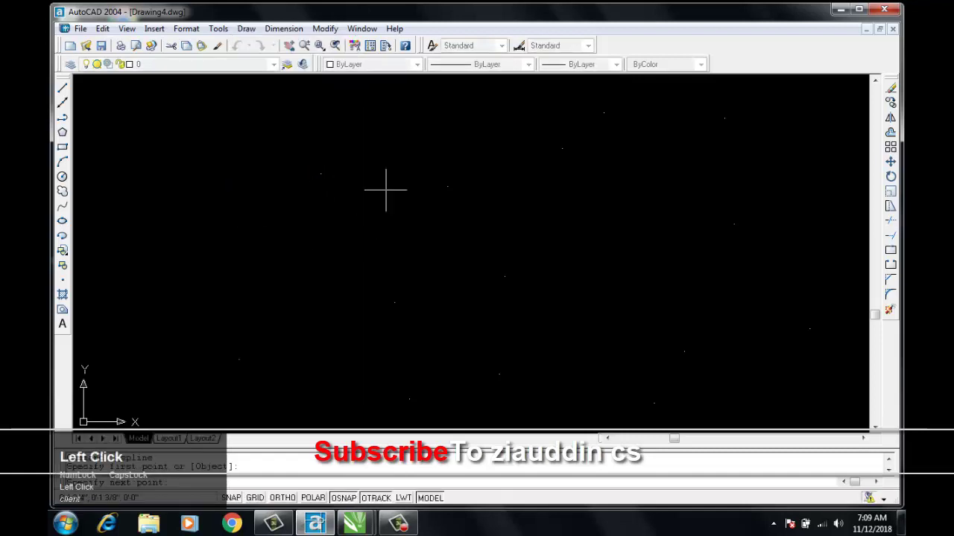
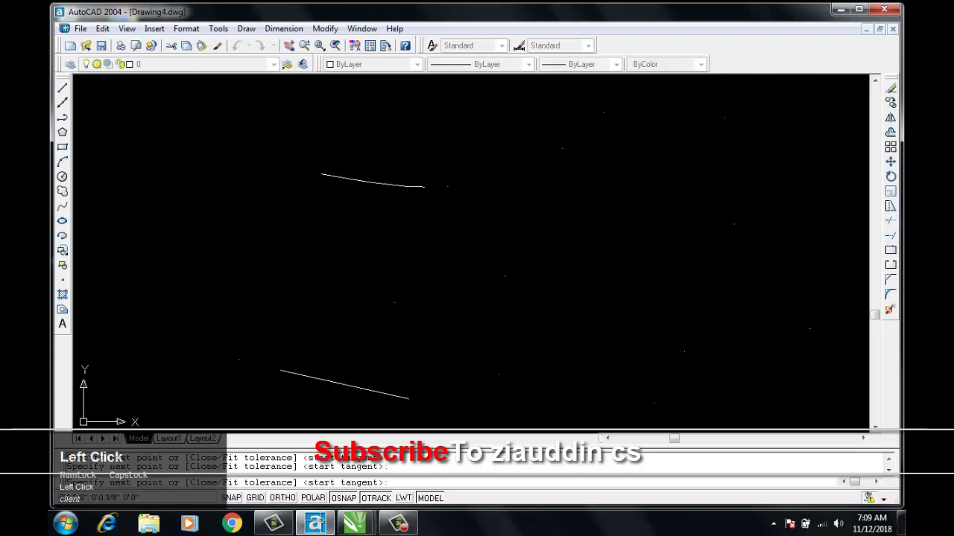
{"action": "key", "text": "space"}
{"action": "scroll", "scroll_direction": "down", "scroll_amount": 3}
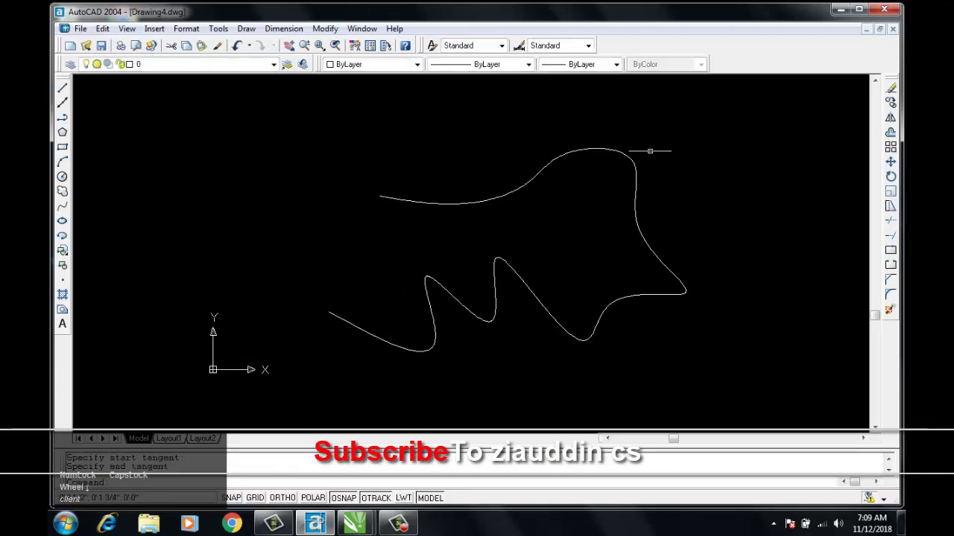
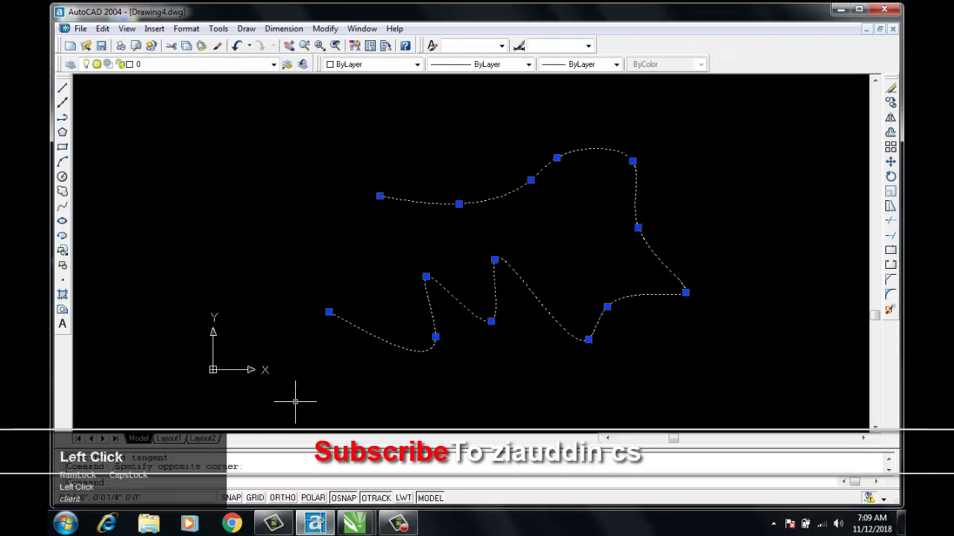
{"action": "key", "text": "Delete"}
{"action": "scroll", "scroll_direction": "up", "scroll_amount": 3}
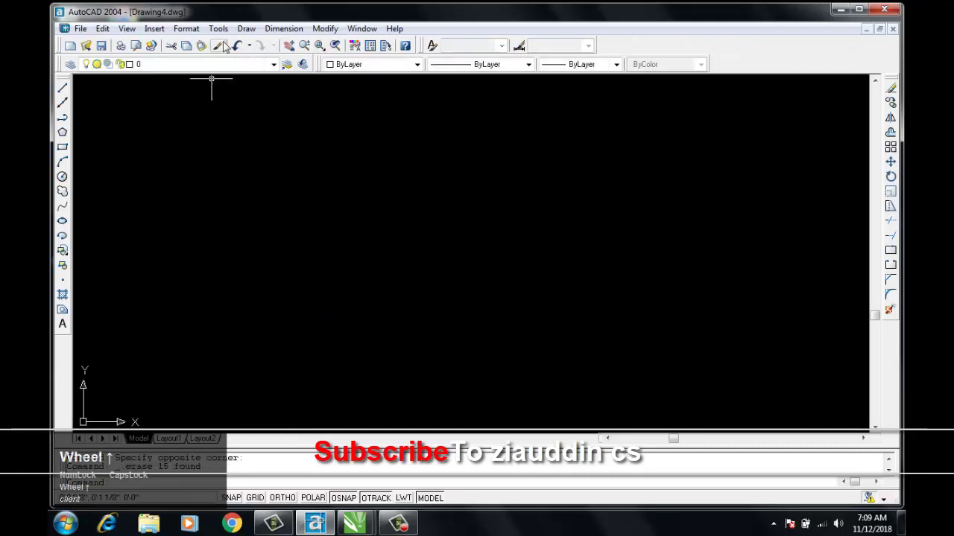
{"action": "left_click", "coordinate": [250, 31]}
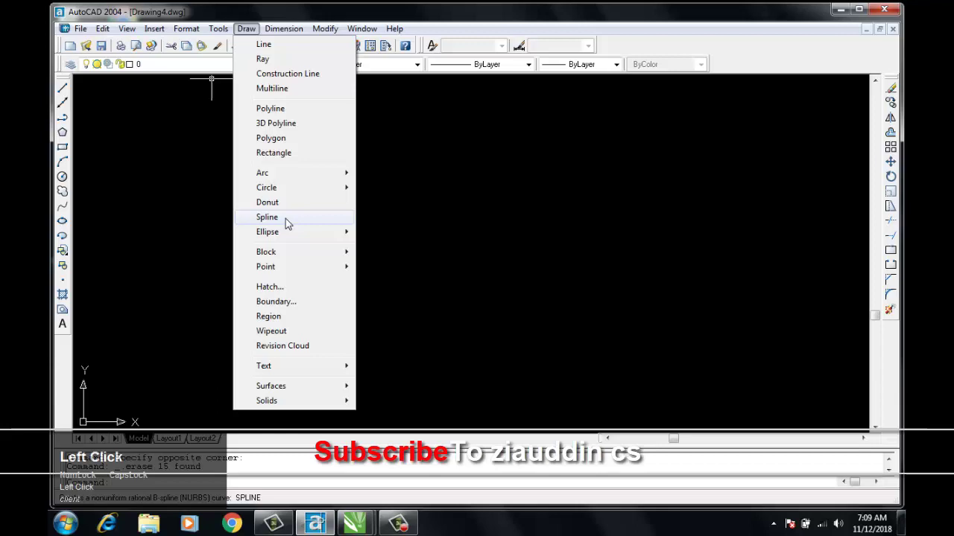